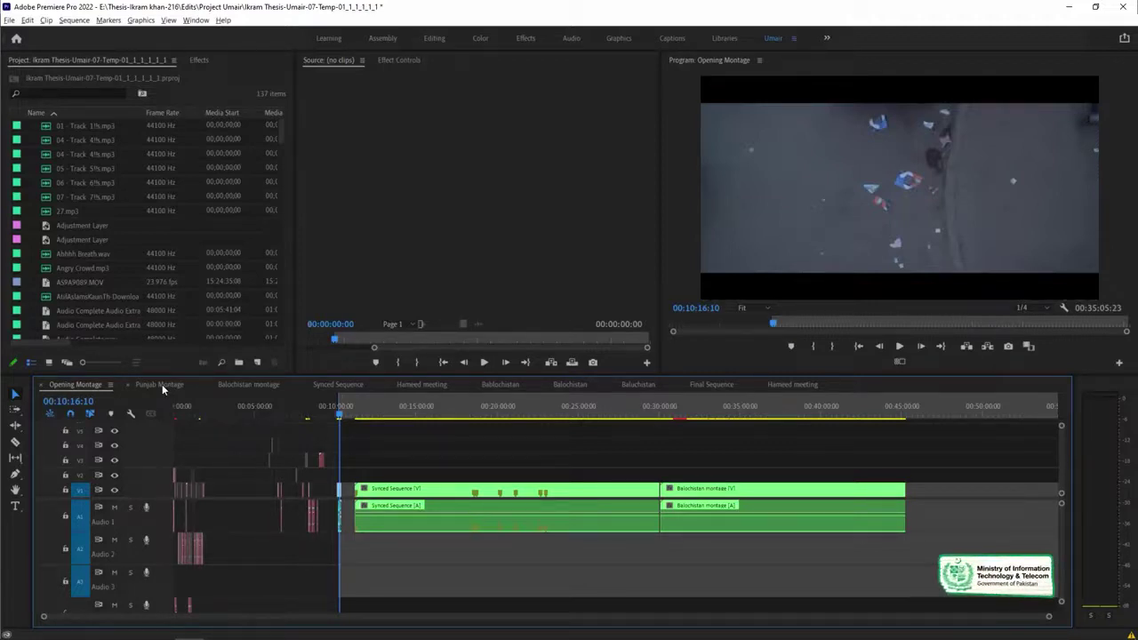
- Switch the timeline to the Punjab Montage sequence
{"action": "left_click", "coordinate": [161, 386]}
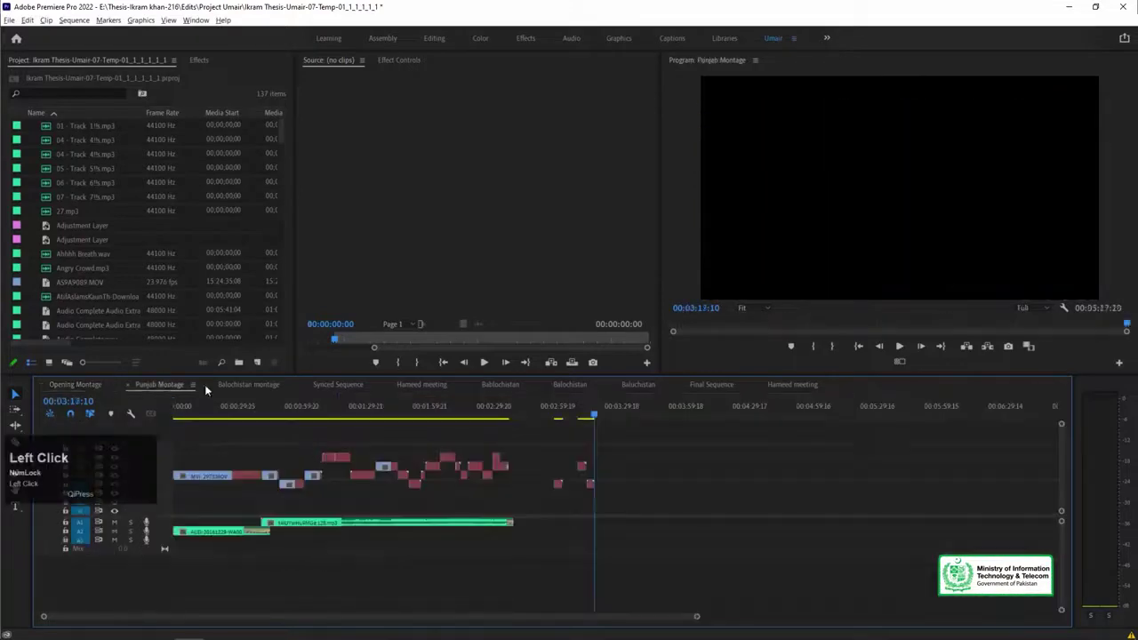
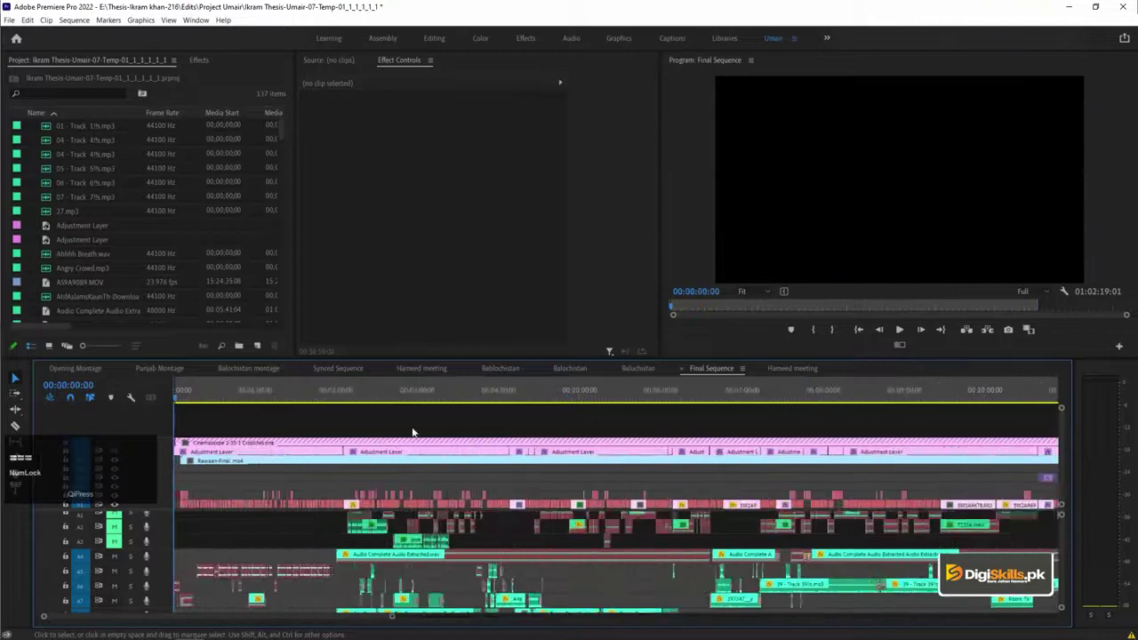
- Zoom into the timeline near two minutes and play the sequence, stopping around 2:16
{"action": "left_click", "coordinate": [345, 389]}
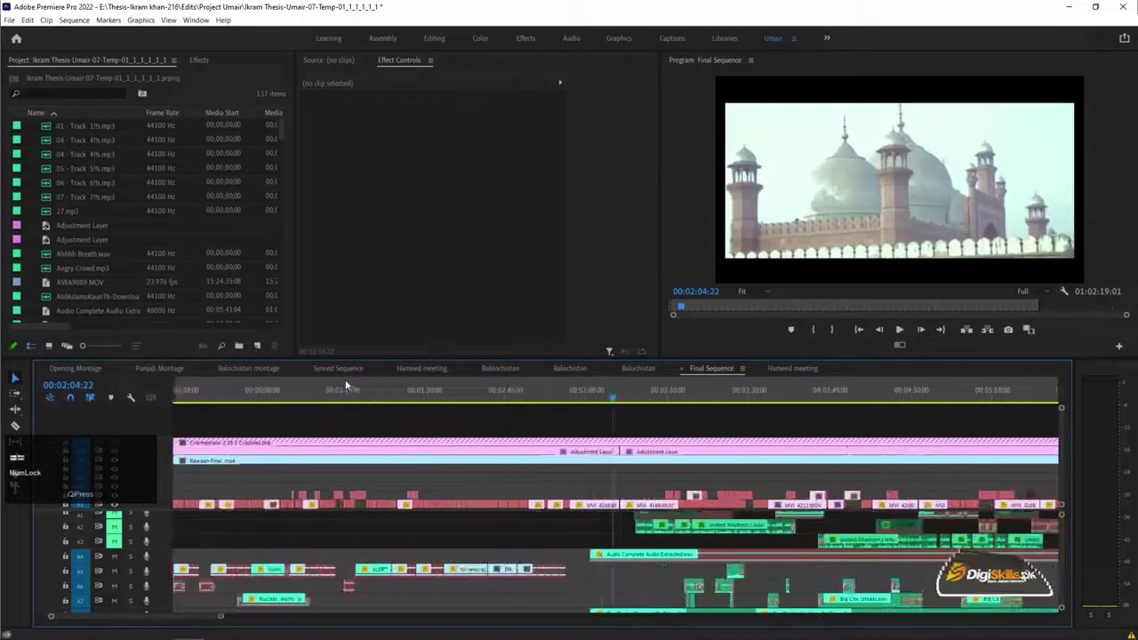
{"action": "left_click_drag", "start_coordinate": [545, 394], "coordinate": [700, 205]}
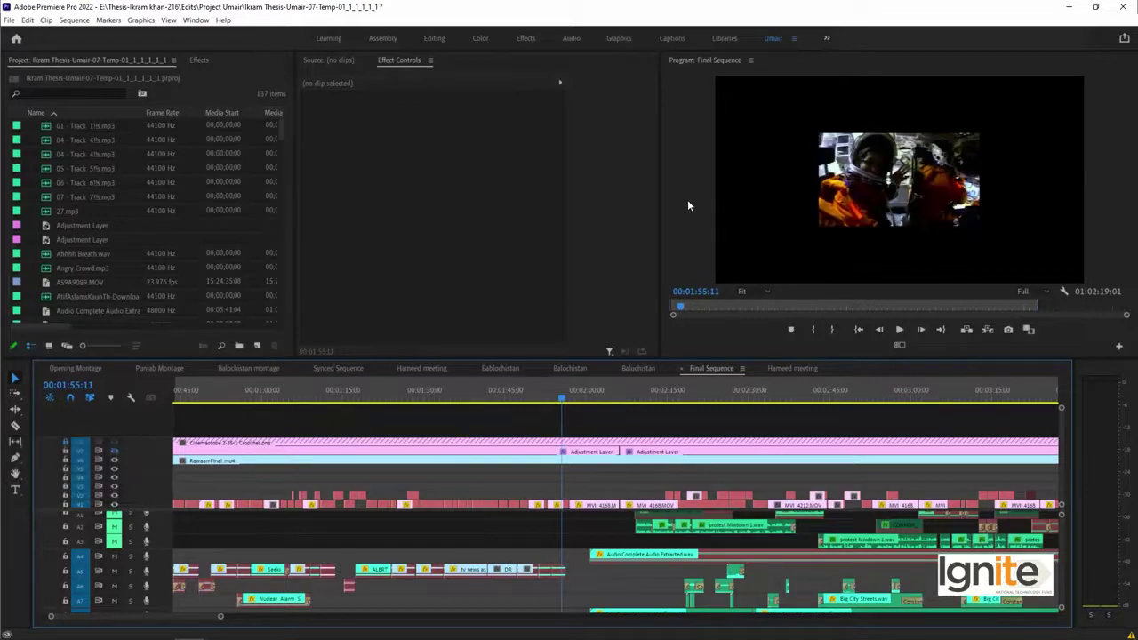
{"action": "key", "text": "space"}
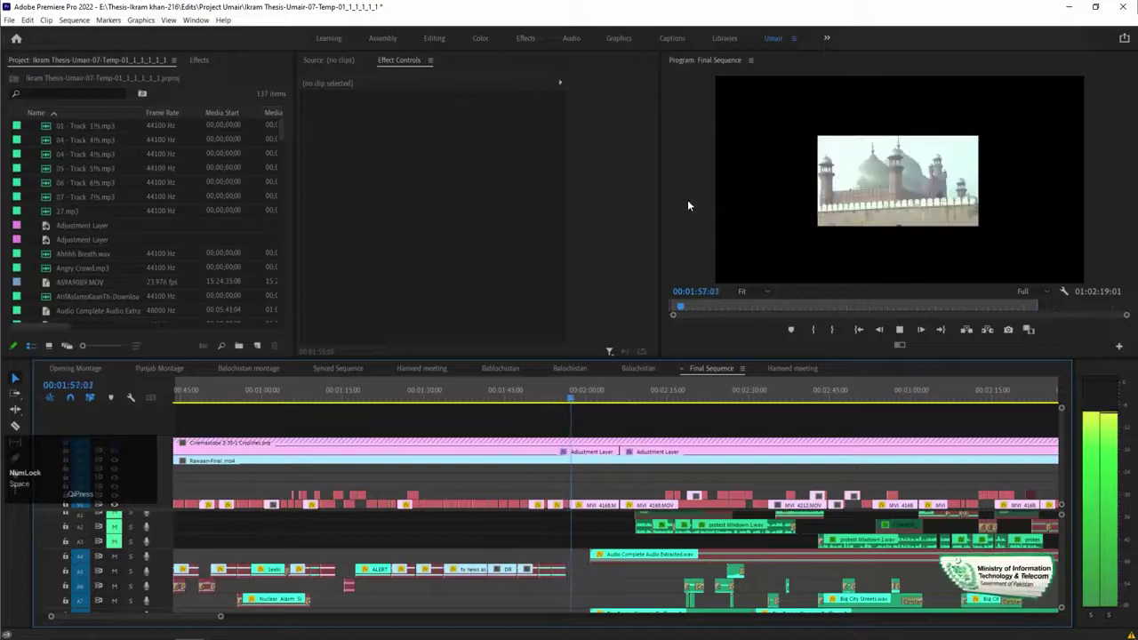
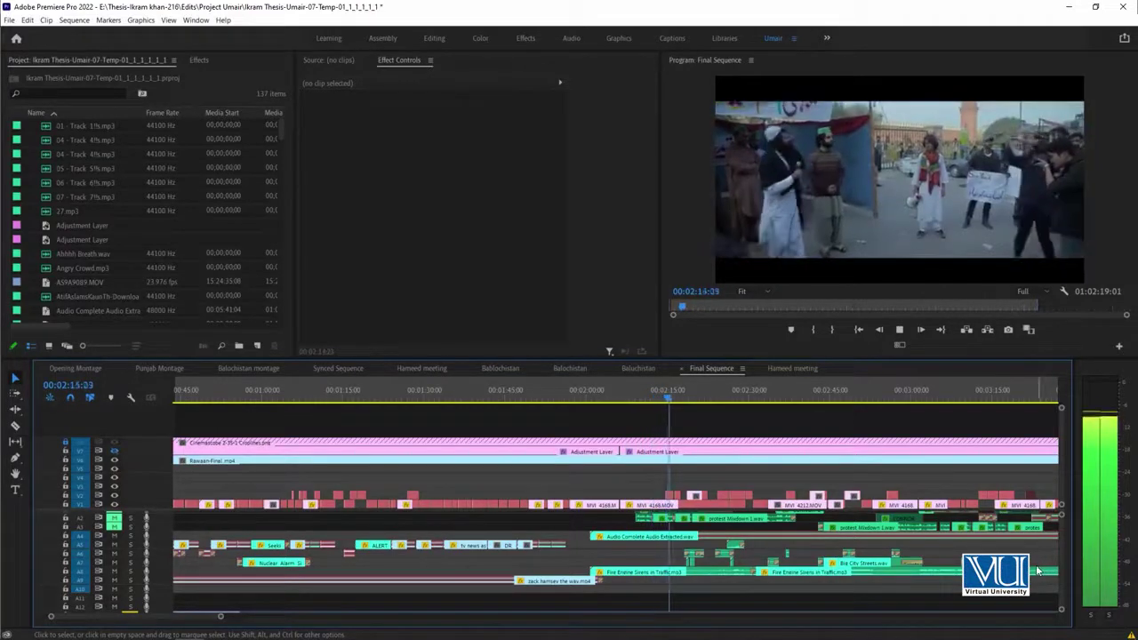
{"action": "key", "text": "space"}
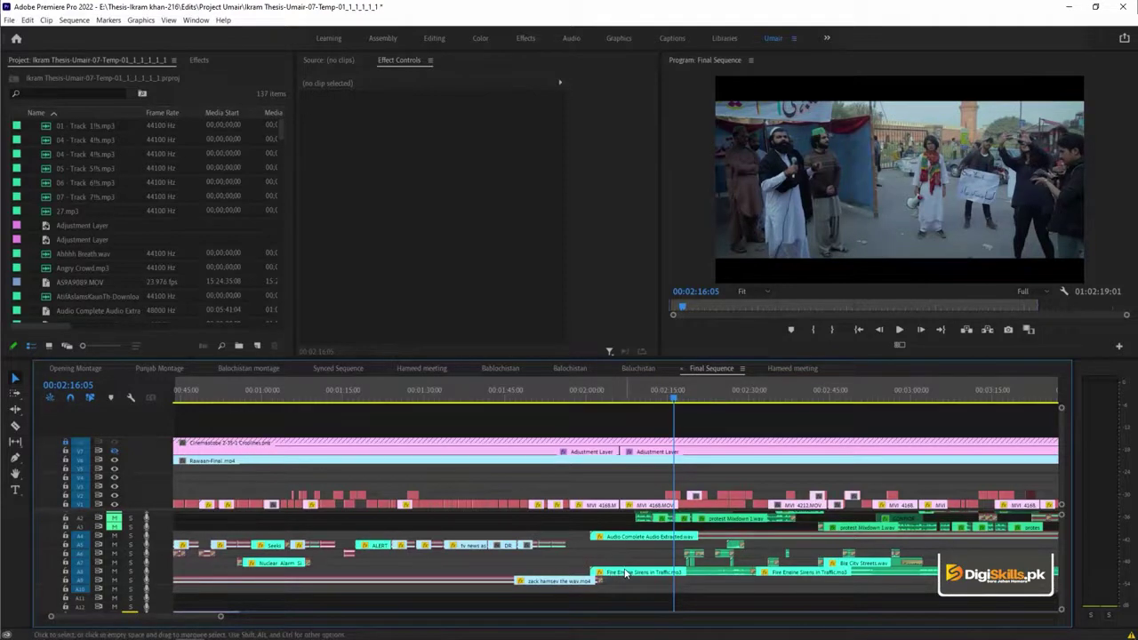
- Select the Fire Engine Sirens in Traffic audio clip and reveal the lower music track
{"action": "left_click", "coordinate": [627, 572]}
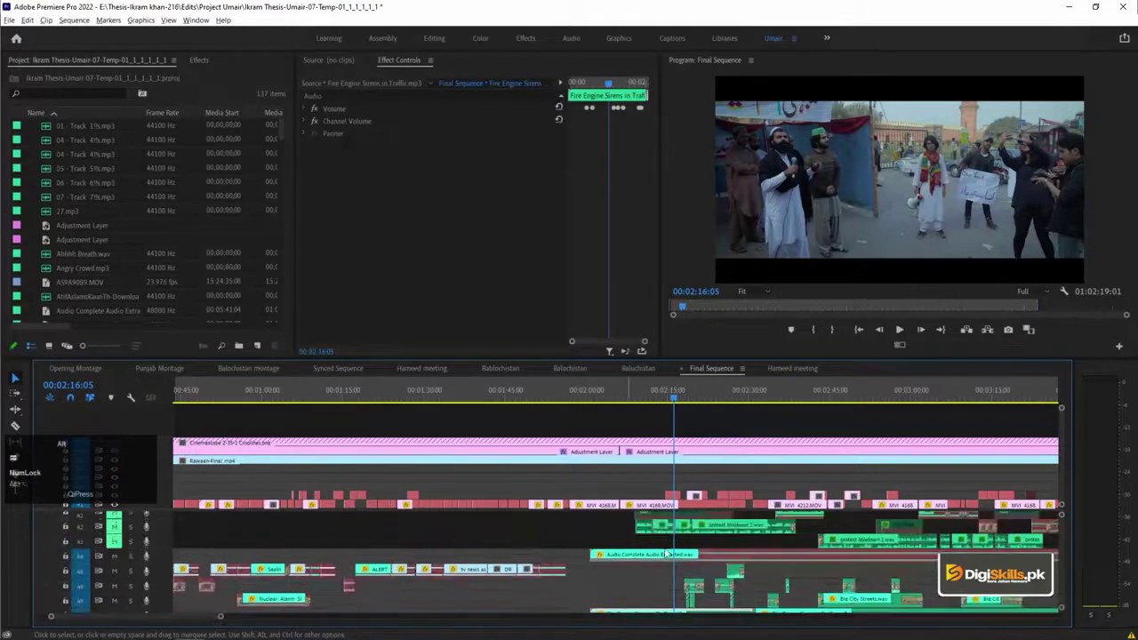
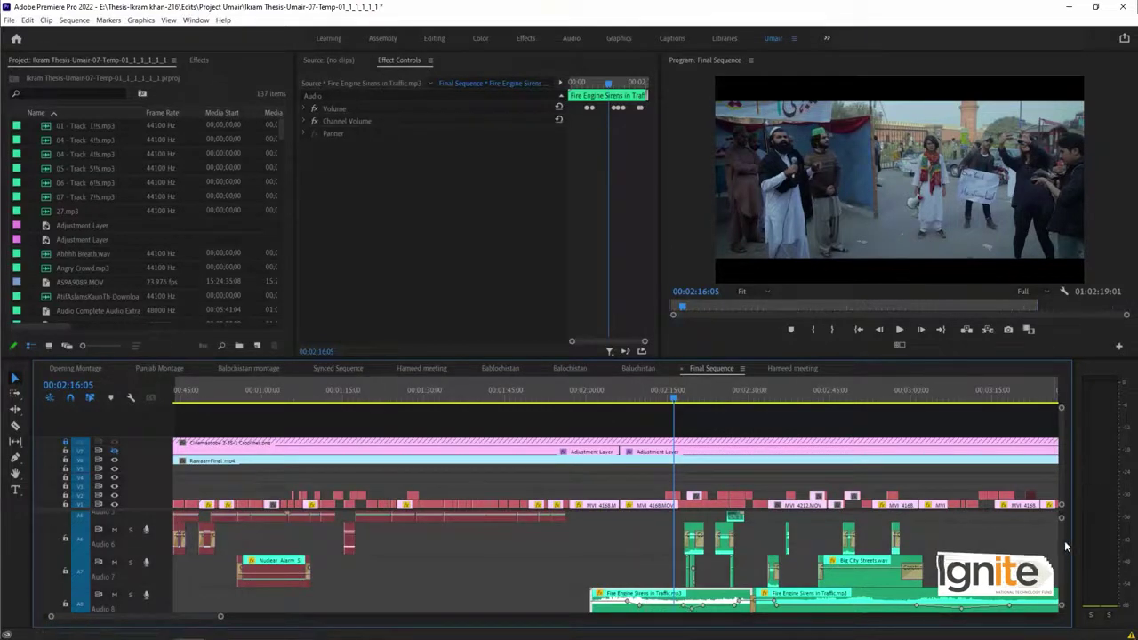
{"action": "left_click_drag", "start_coordinate": [1064, 544], "coordinate": [774, 613]}
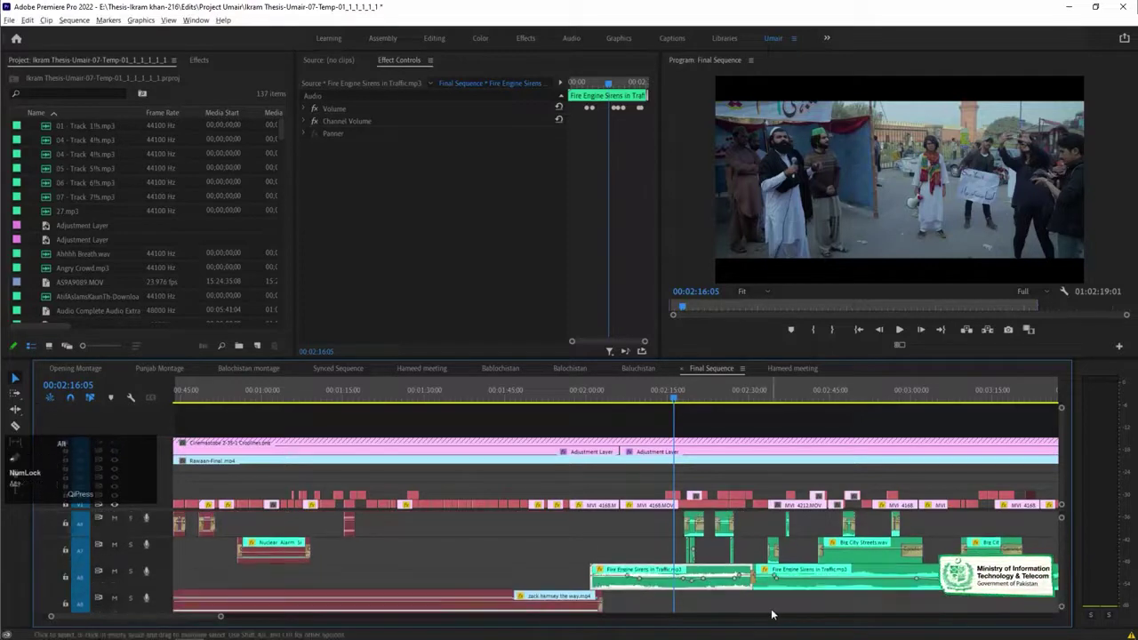
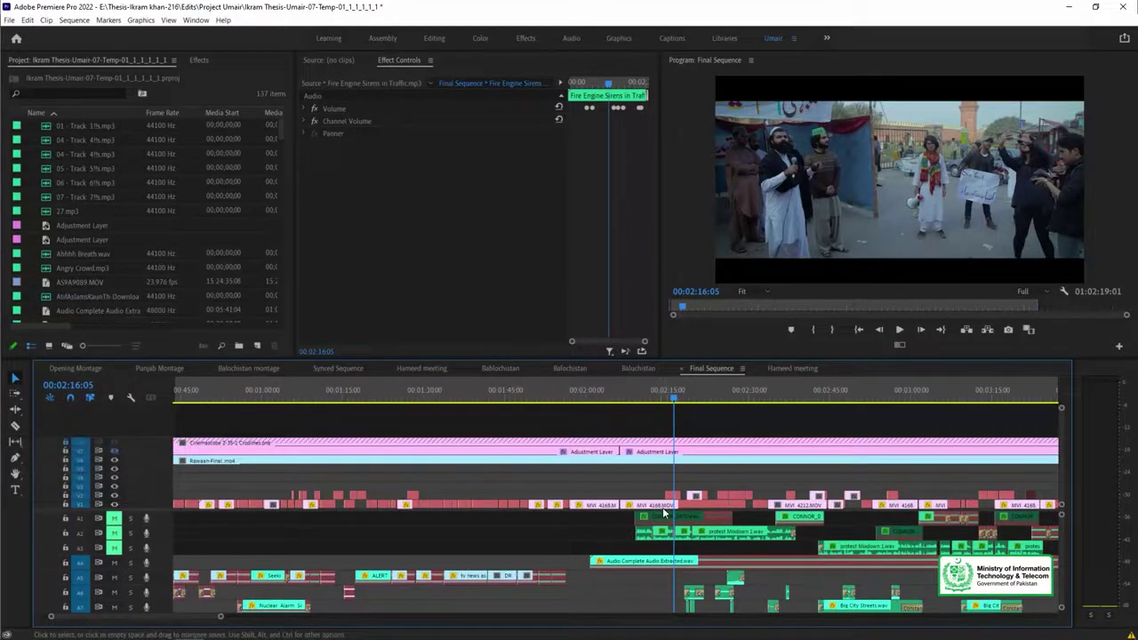
- Deselect everything so no clip is selected in the Final Sequence timeline
{"action": "left_click", "coordinate": [662, 397]}
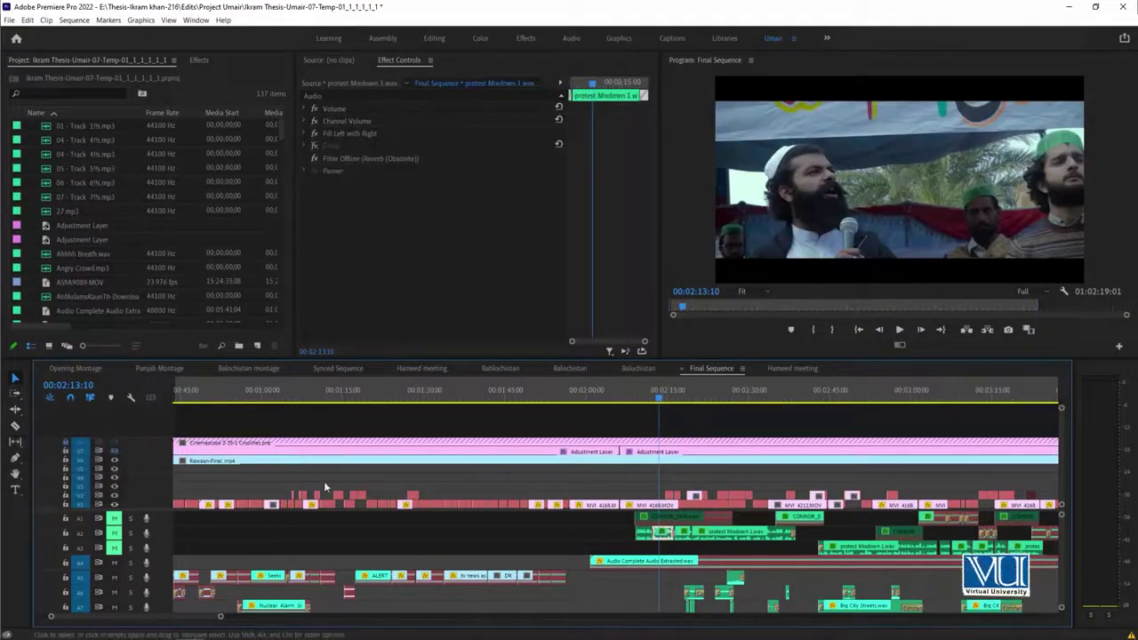
{"action": "left_click", "coordinate": [642, 485]}
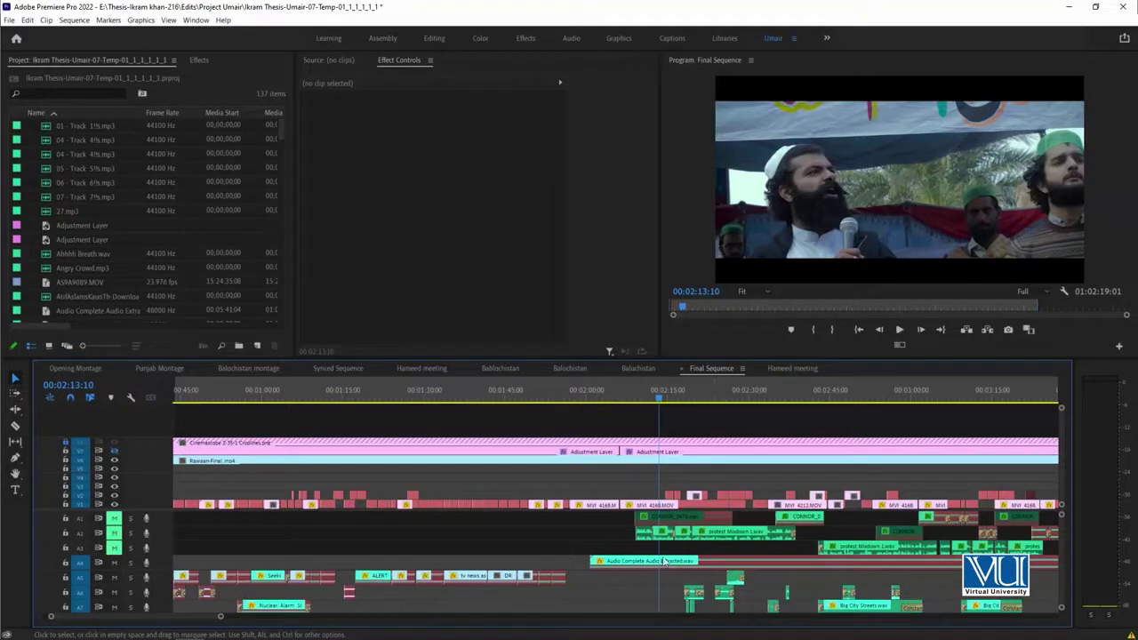
{"action": "left_click", "coordinate": [678, 400]}
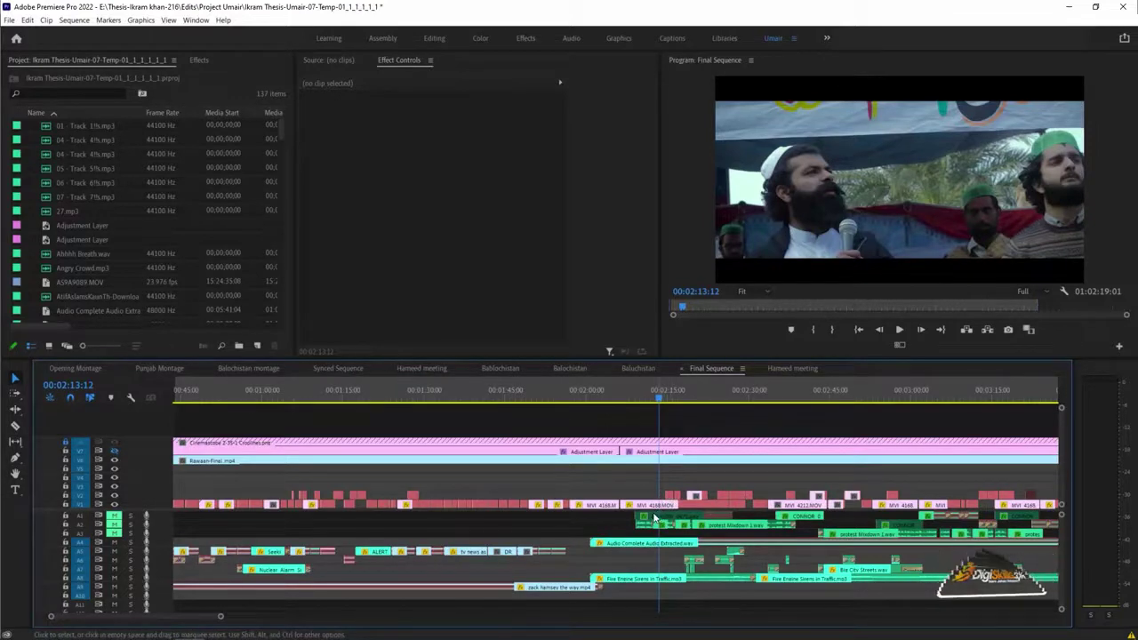
{"action": "left_click", "coordinate": [682, 462]}
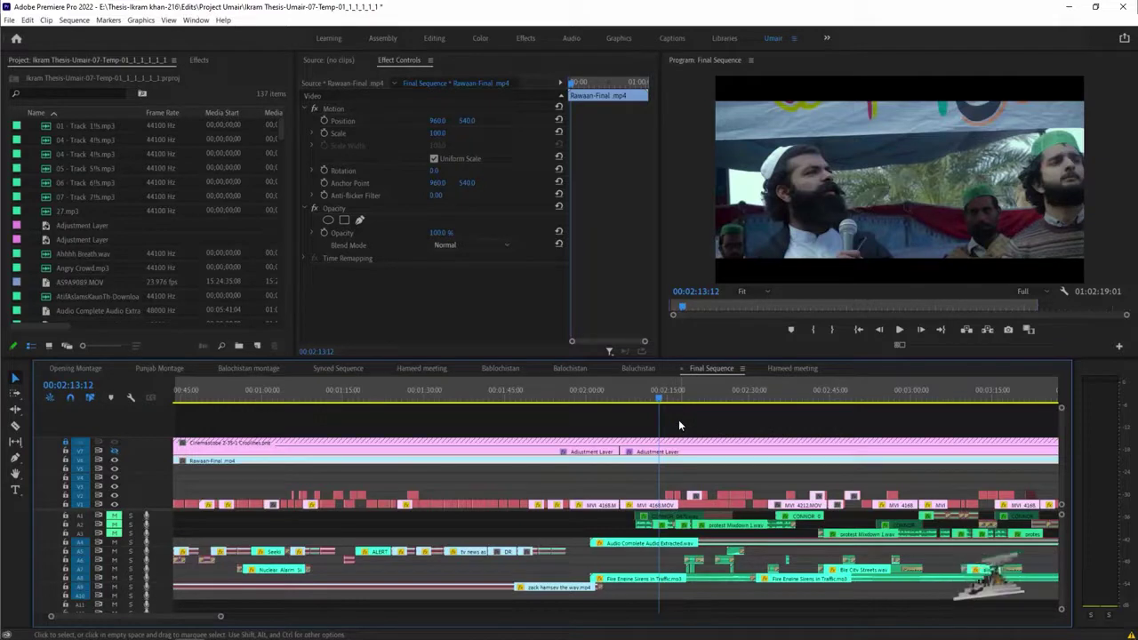
{"action": "key", "text": "space"}
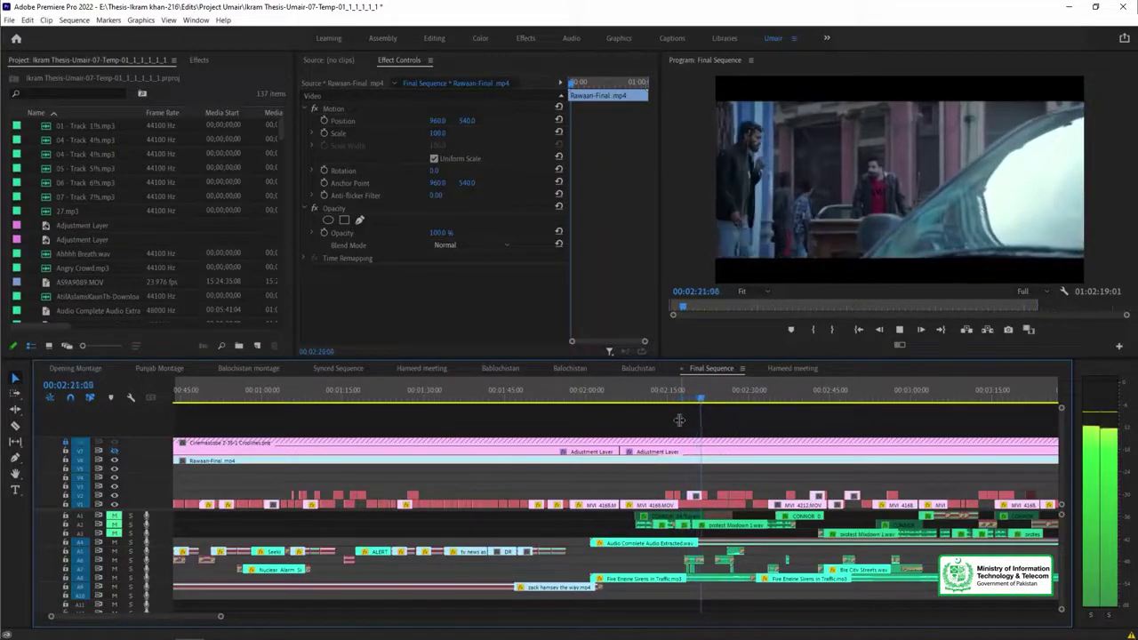
{"action": "key", "text": "space"}
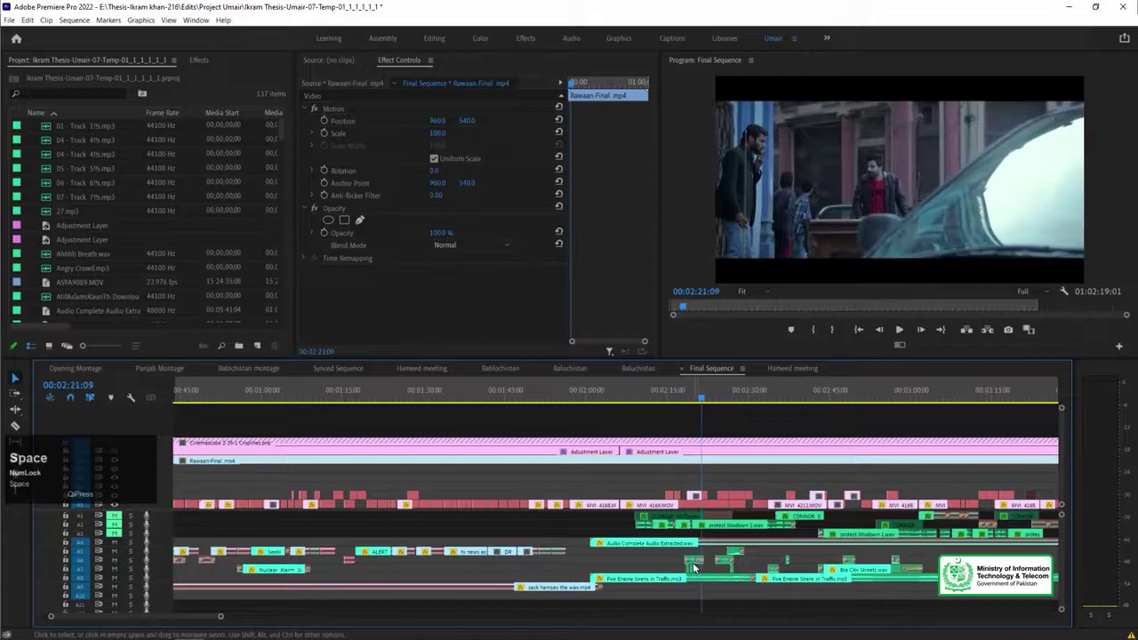
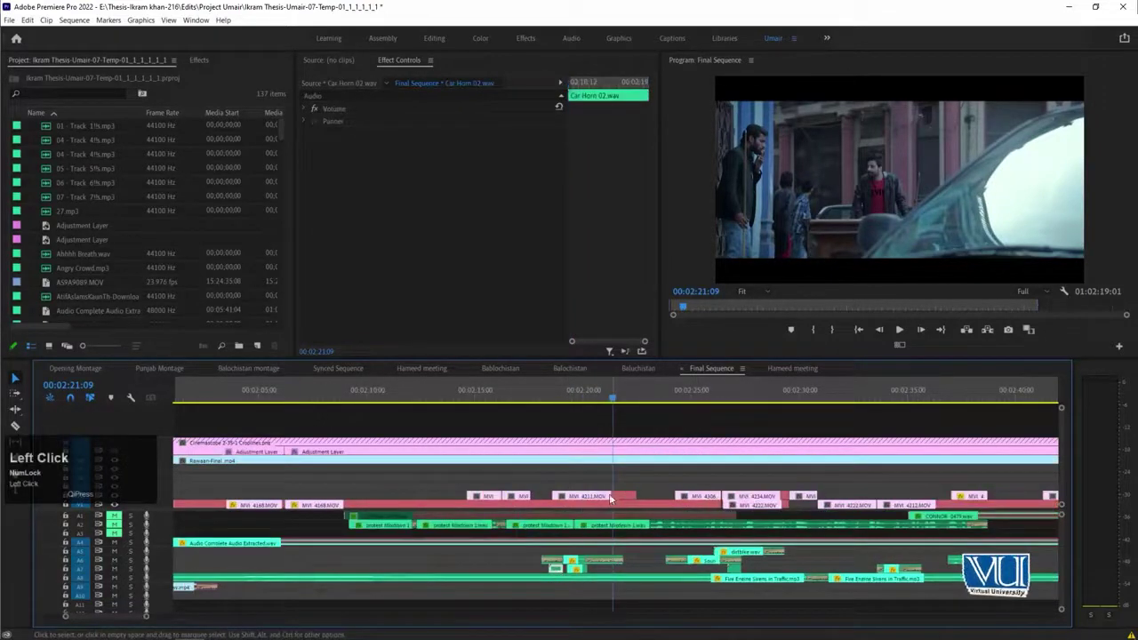
{"action": "key", "text": "space"}
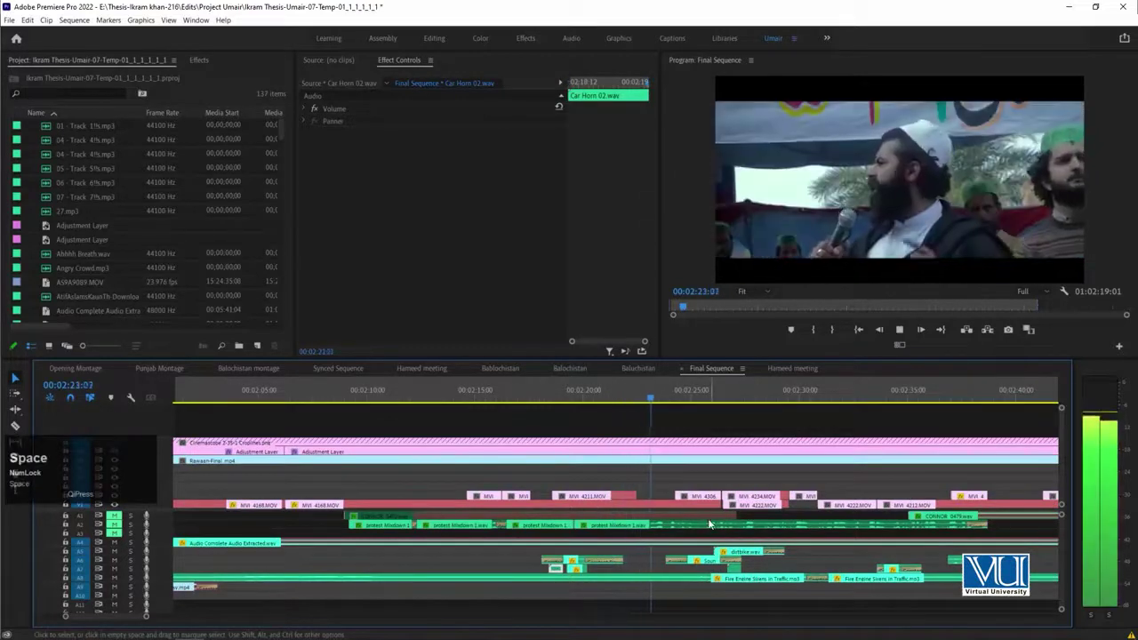
{"action": "key", "text": "space"}
{"action": "left_click", "coordinate": [546, 391]}
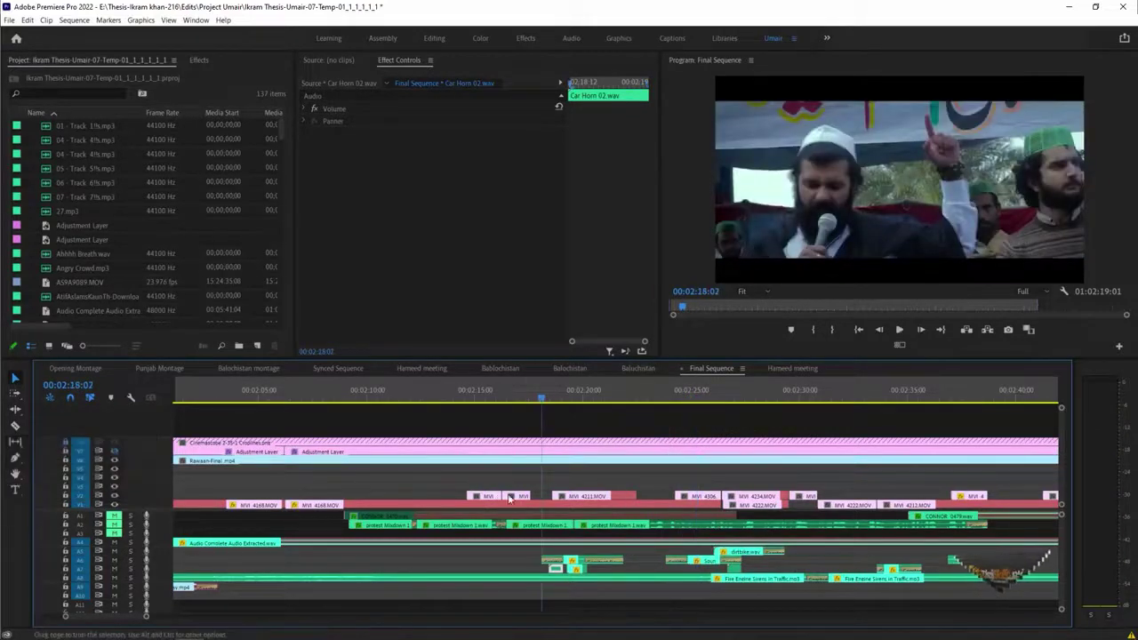
{"action": "left_click_drag", "start_coordinate": [550, 393], "coordinate": [779, 504]}
{"action": "key", "text": "space"}
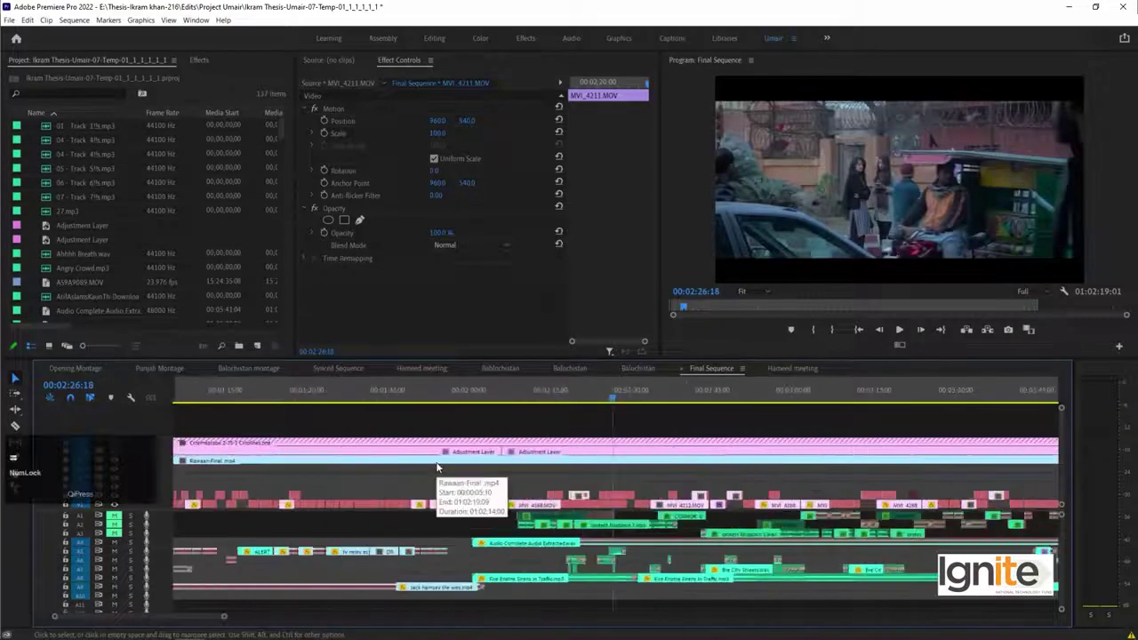
{"action": "key", "text": "space"}
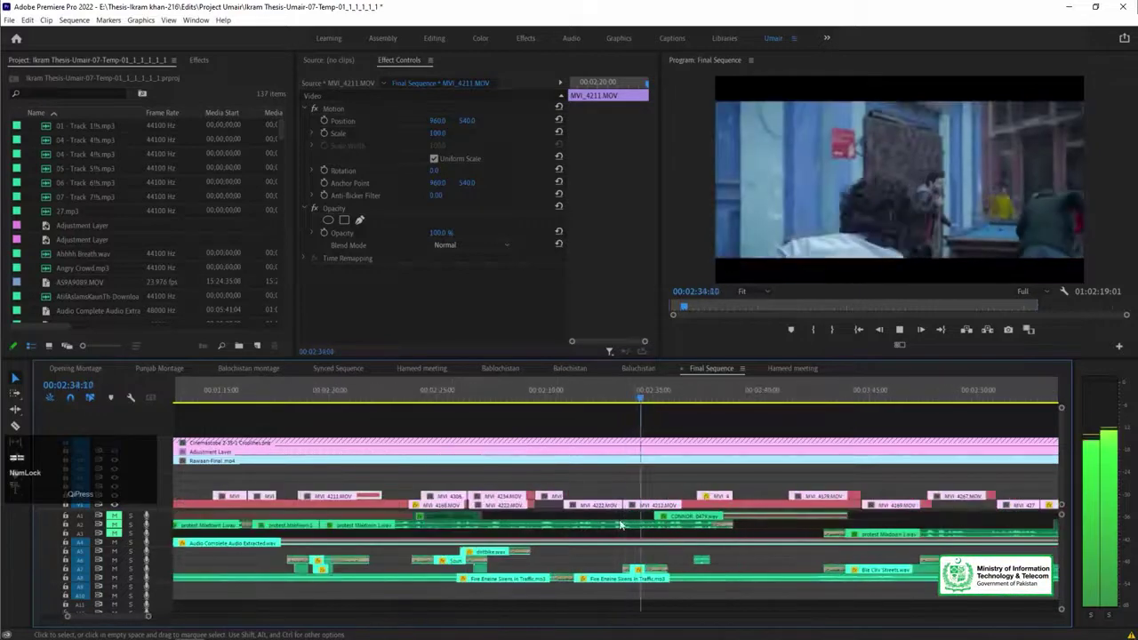
{"action": "key", "text": "space"}
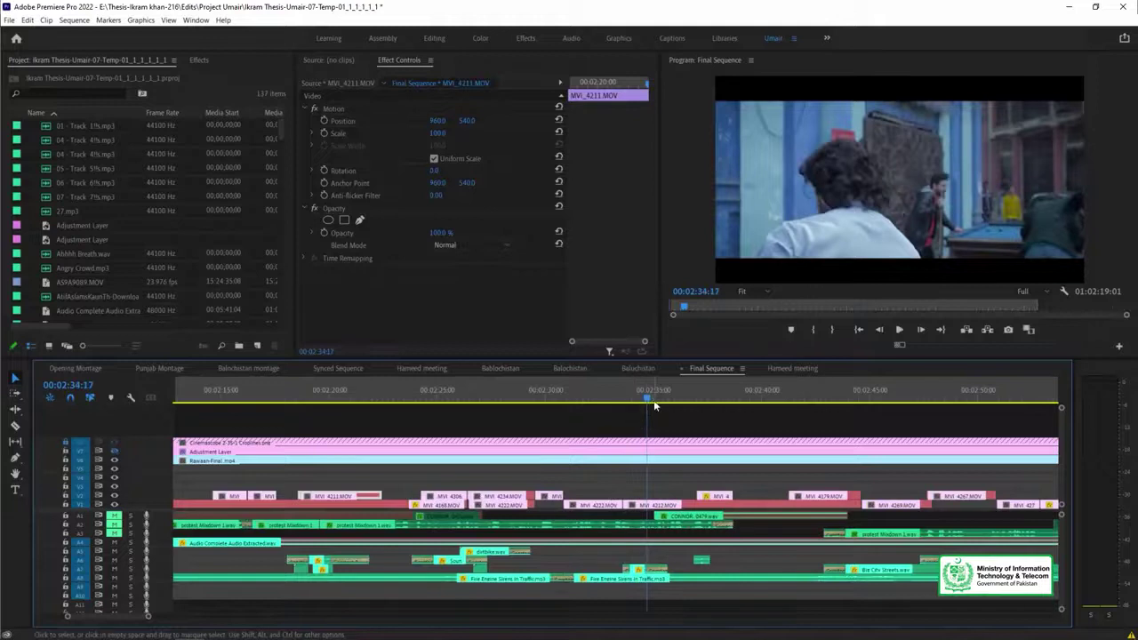
{"action": "left_click_drag", "start_coordinate": [668, 399], "coordinate": [622, 437]}
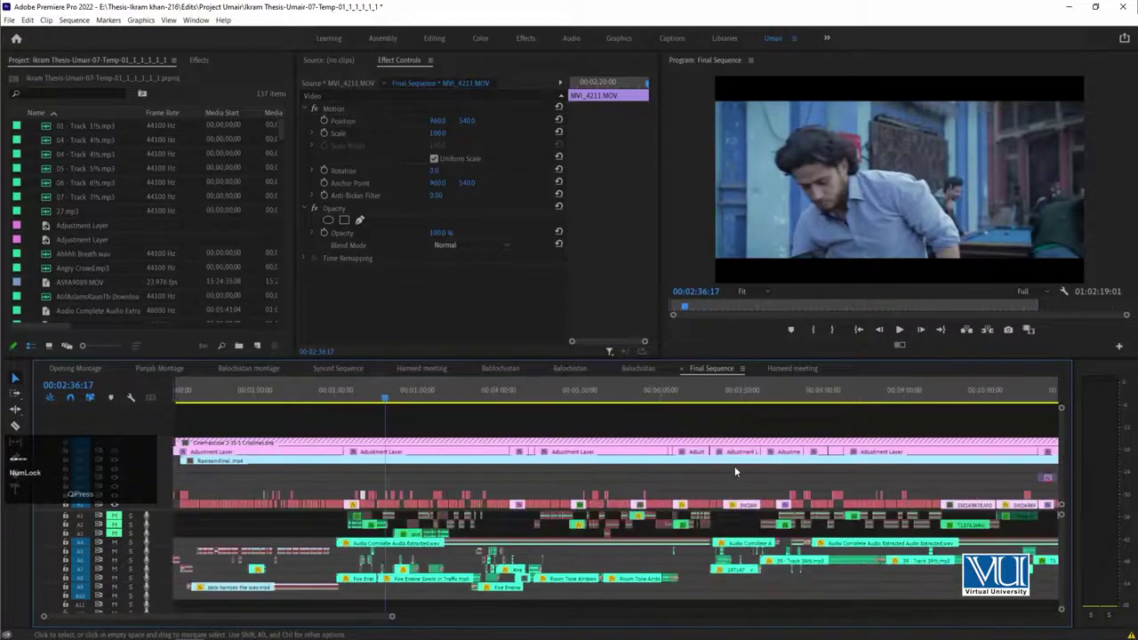
{"action": "left_click", "coordinate": [480, 398]}
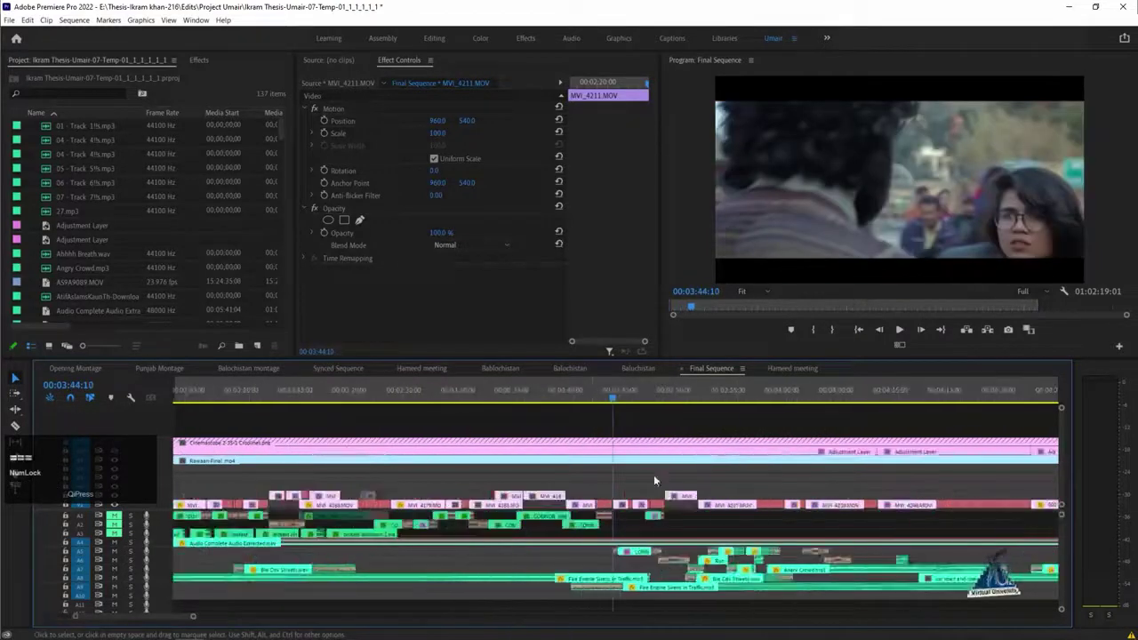
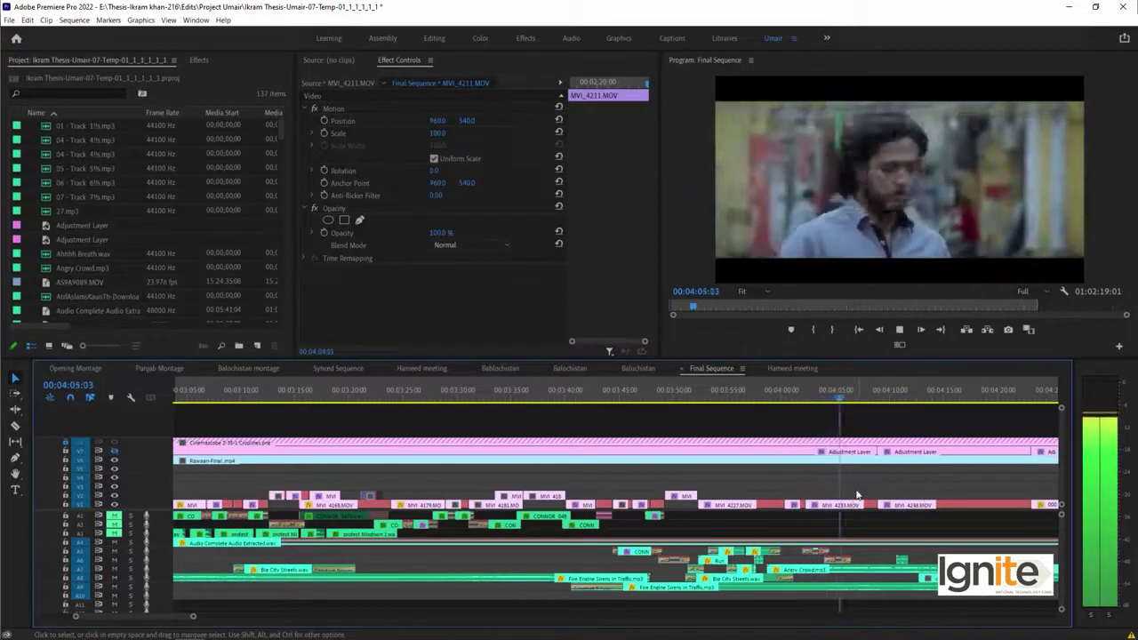
{"action": "key", "text": "space"}
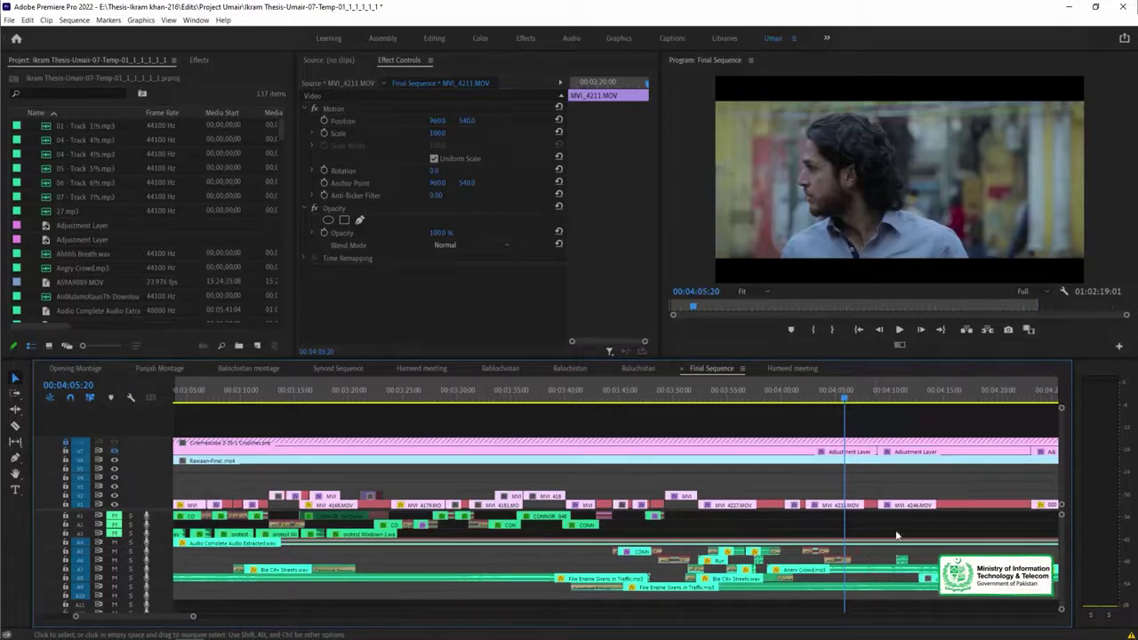
{"action": "key", "text": "space"}
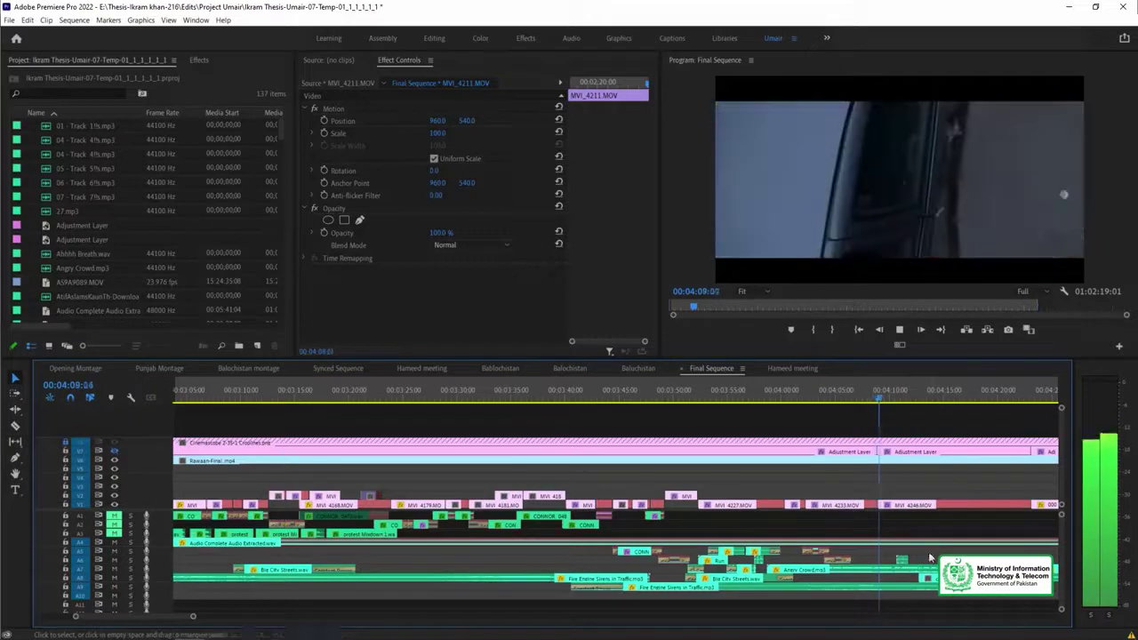
{"action": "key", "text": "space"}
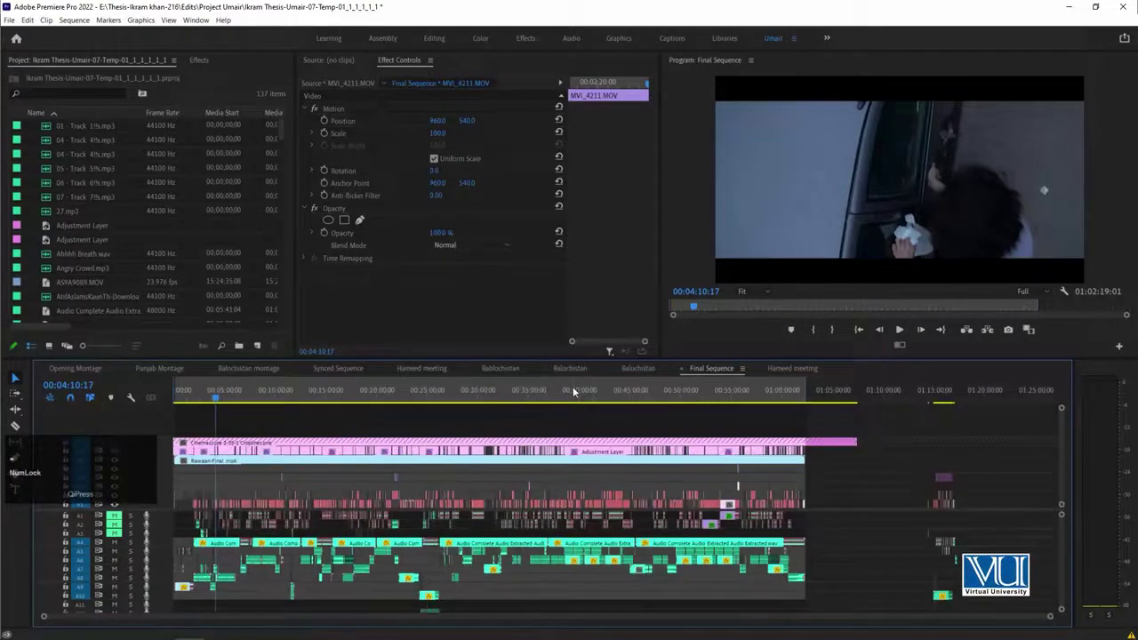
- Jump to about 39 minutes at the night campfire scene and focus the Program Monitor
{"action": "left_click", "coordinate": [576, 391]}
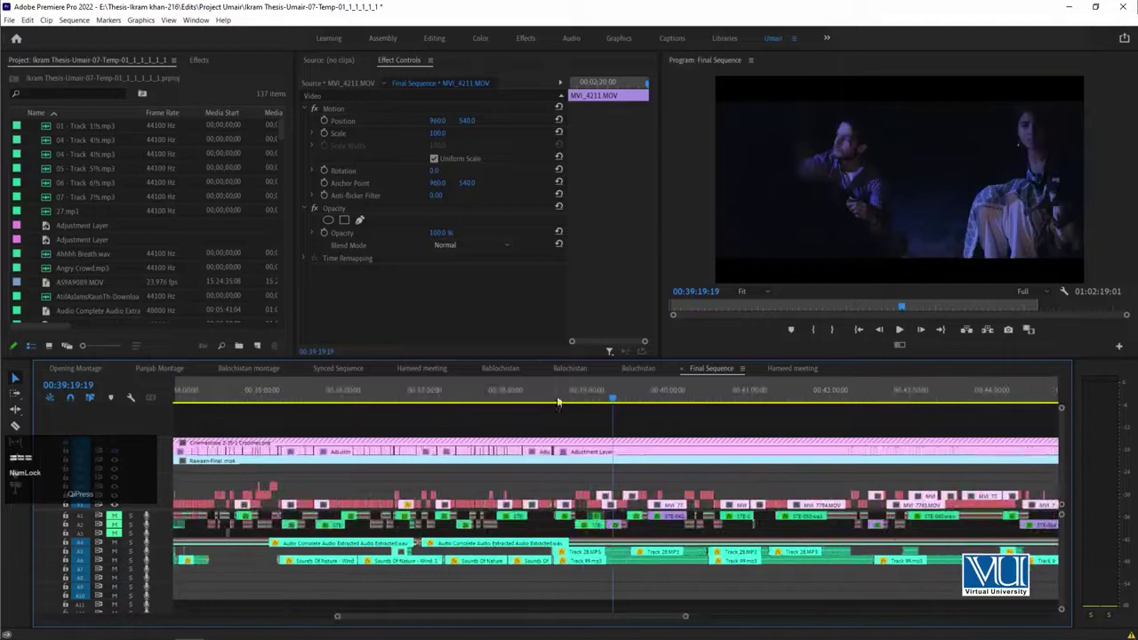
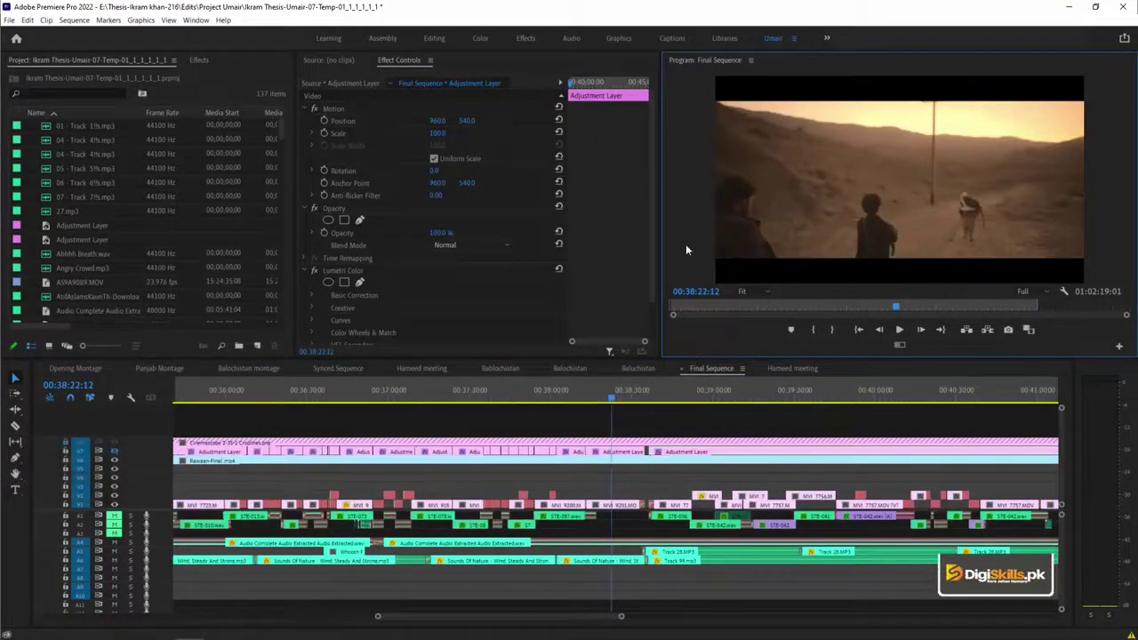
{"action": "left_click", "coordinate": [698, 214]}
- Play the campfire night scene full-window to about 39:06
{"action": "key", "text": "space"}
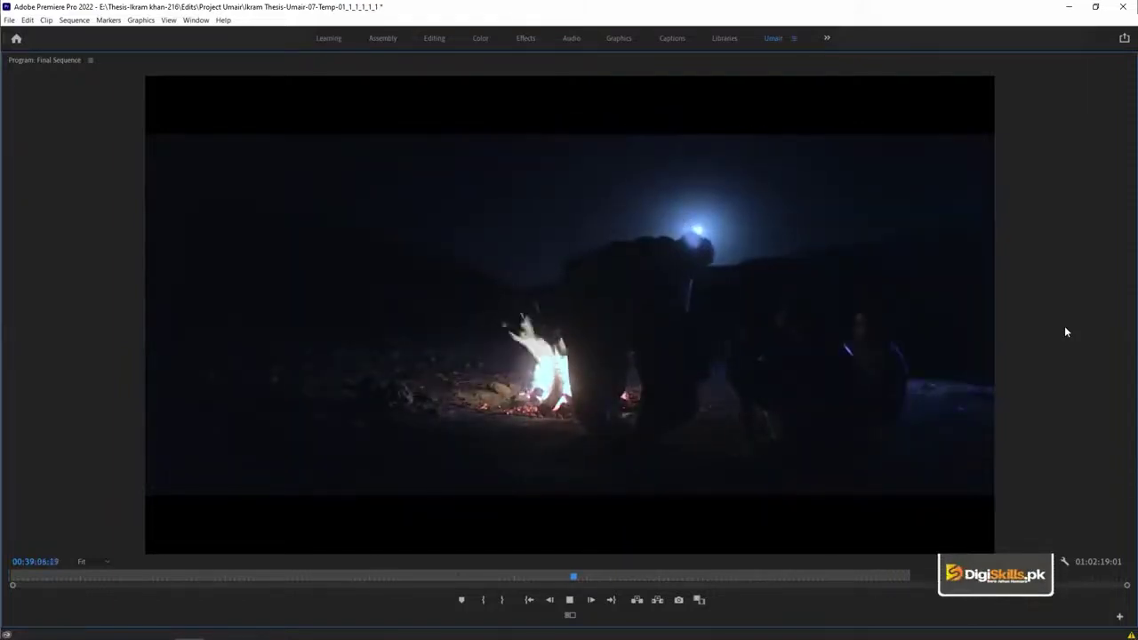
{"action": "key", "text": "space"}
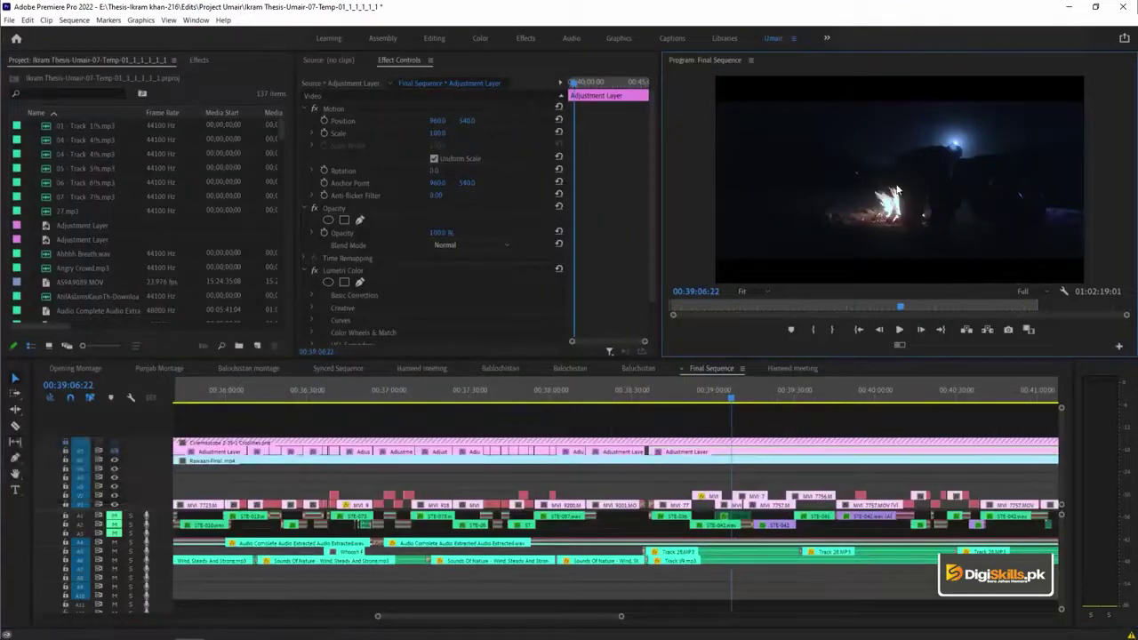
{"action": "left_click", "coordinate": [665, 553]}
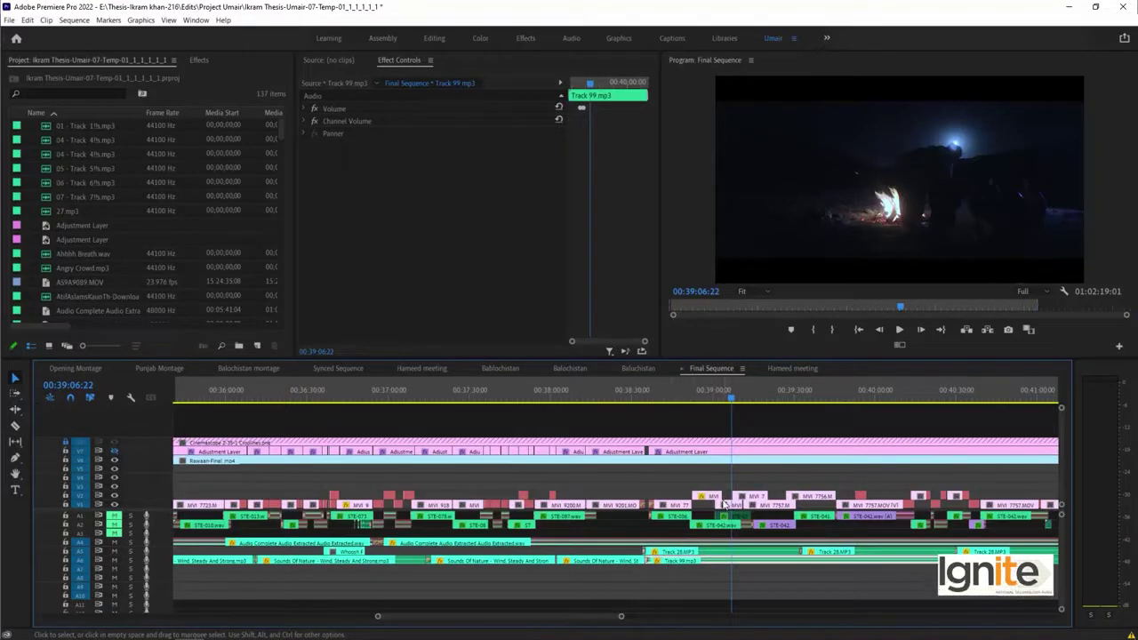
{"action": "left_click_drag", "start_coordinate": [548, 392], "coordinate": [615, 398]}
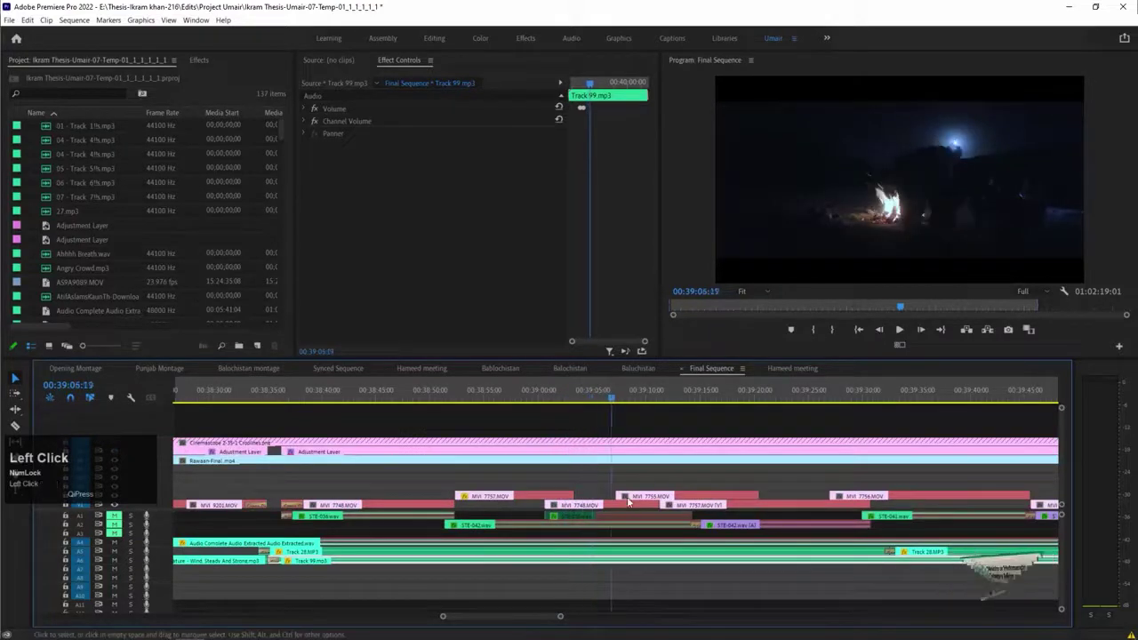